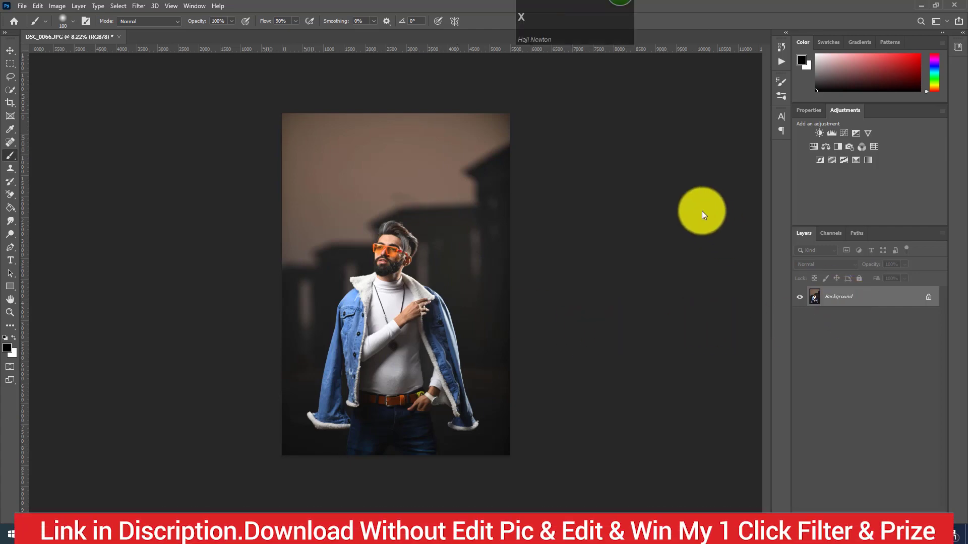
# - Enter the Liquify workspace and enlarge the Forward Warp brush with repeated ] presses
pyautogui.click(177, 125)
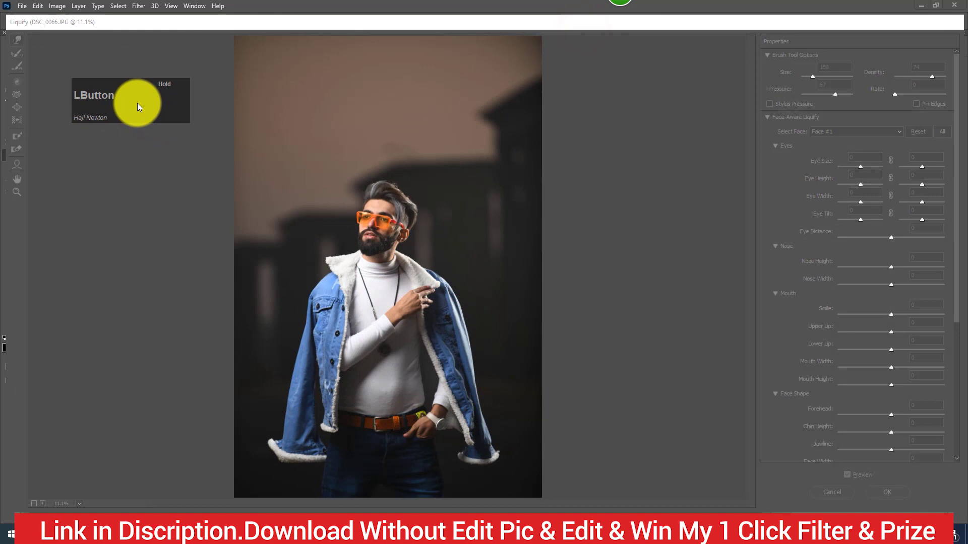
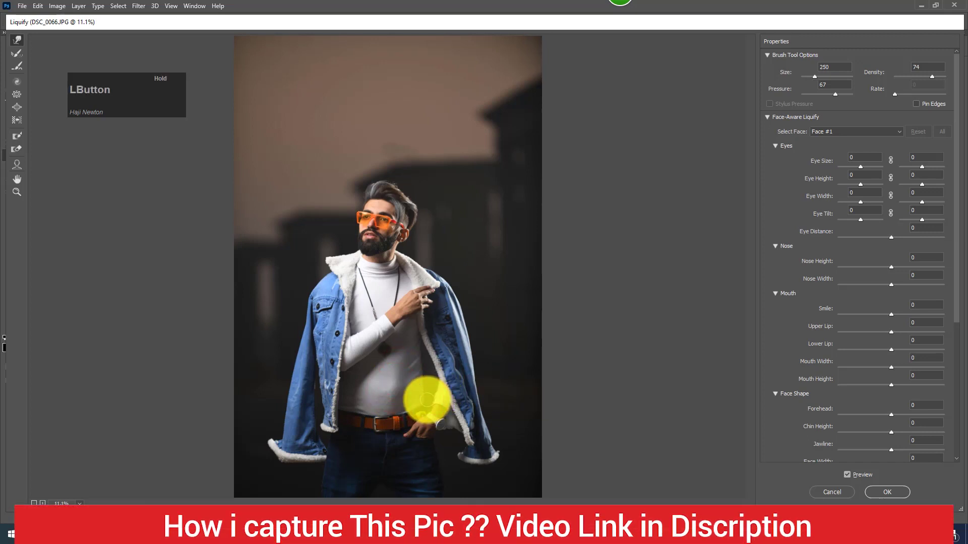
pyautogui.press(']')
pyautogui.write(']]')
pyautogui.scroll(-3)
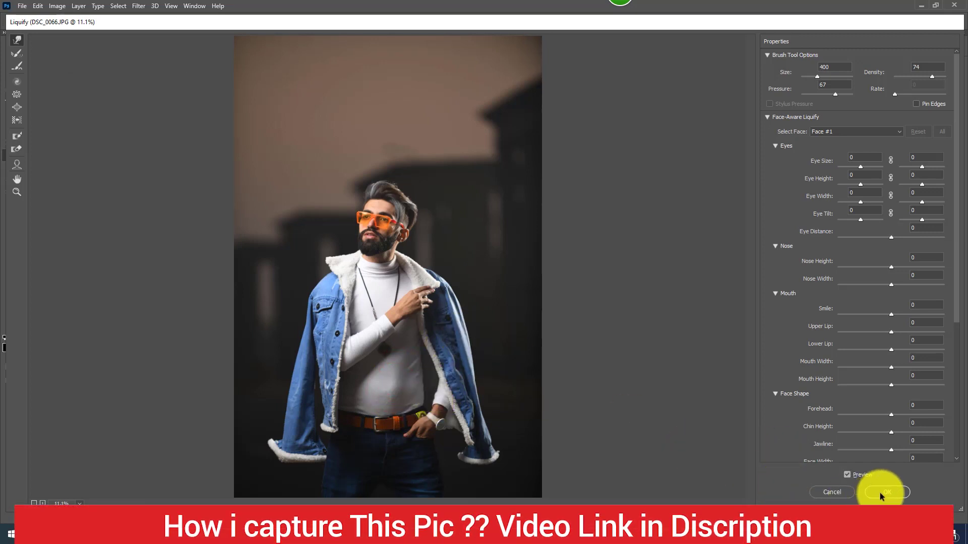
pyautogui.click(882, 494)
pyautogui.scroll(3)
# - Zoom in on the man's head and push the hair into shape with a larger brush
pyautogui.press('x')
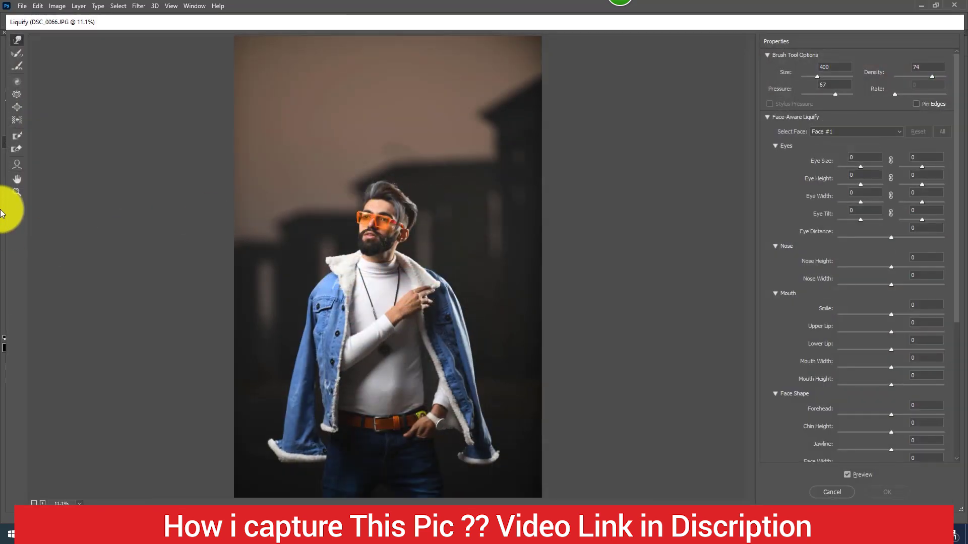
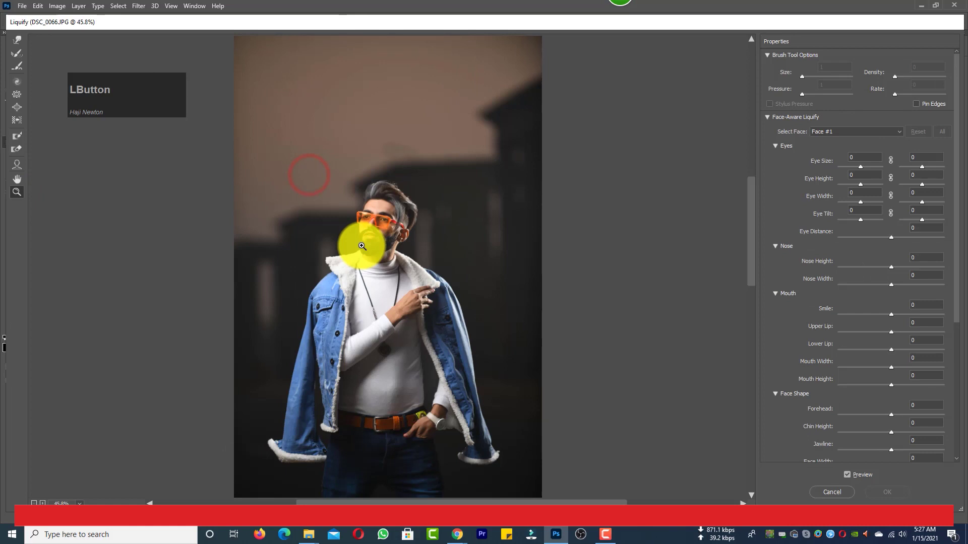
pyautogui.scroll(3)
pyautogui.click(23, 37)
pyautogui.write(']')
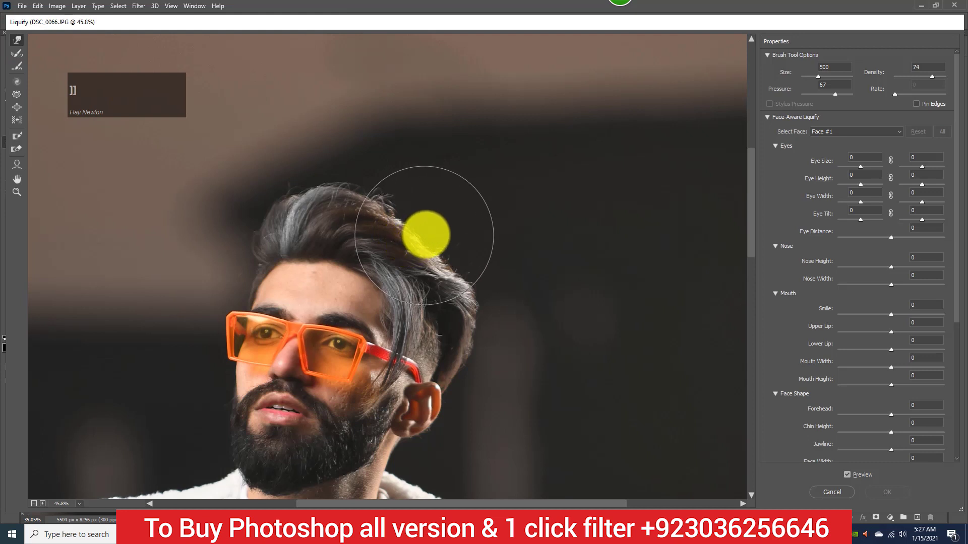
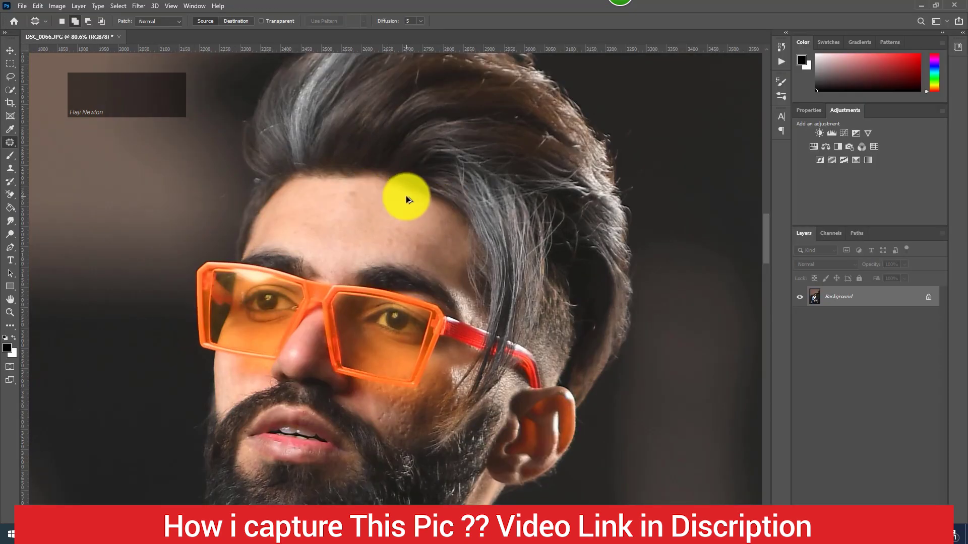
# - Heal the forehead blemishes with the Spot Healing Brush variant
pyautogui.scroll(3)
pyautogui.rightClick(10, 138)
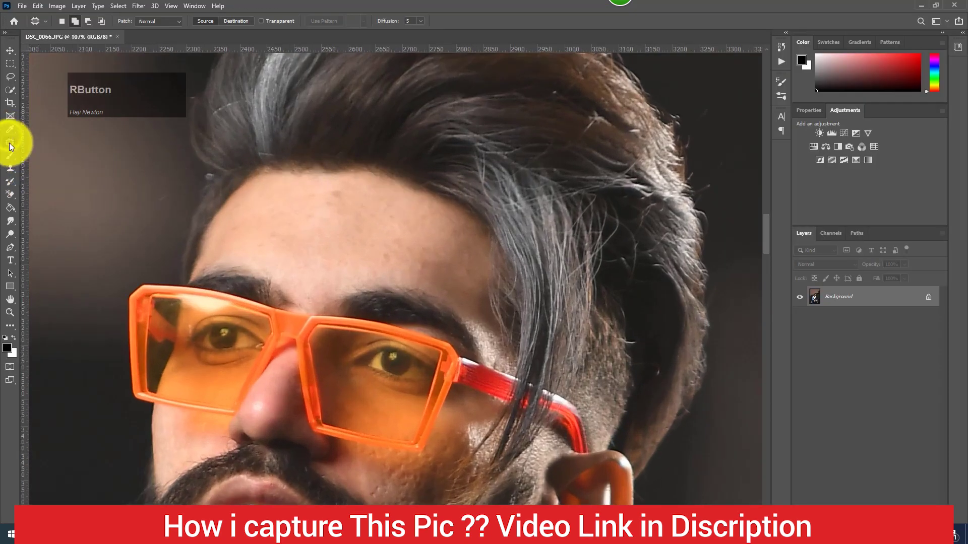
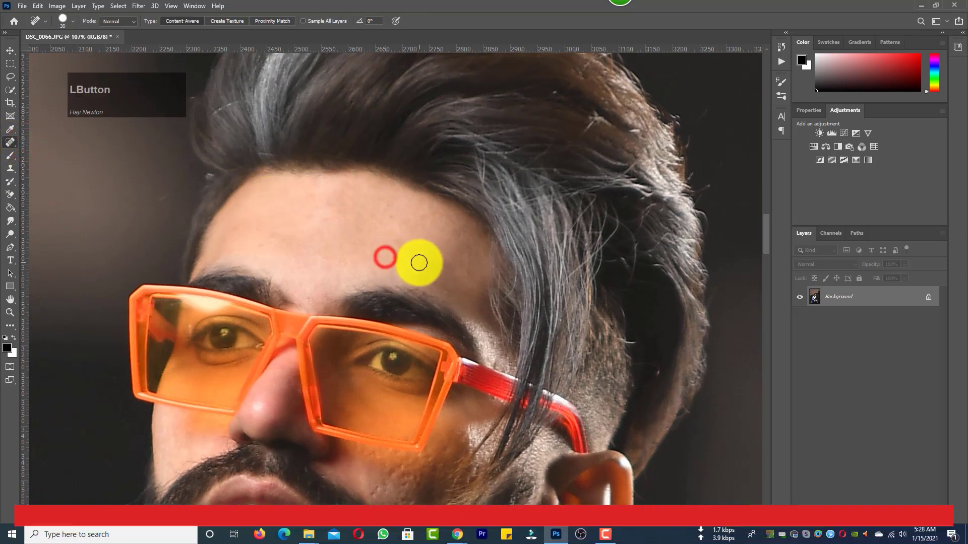
pyautogui.scroll(-3)
pyautogui.scroll(-3)
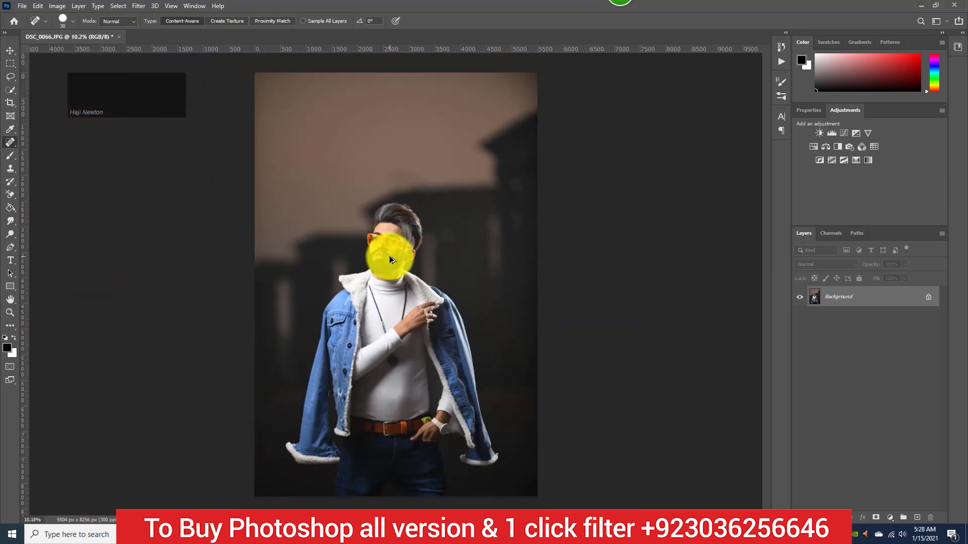
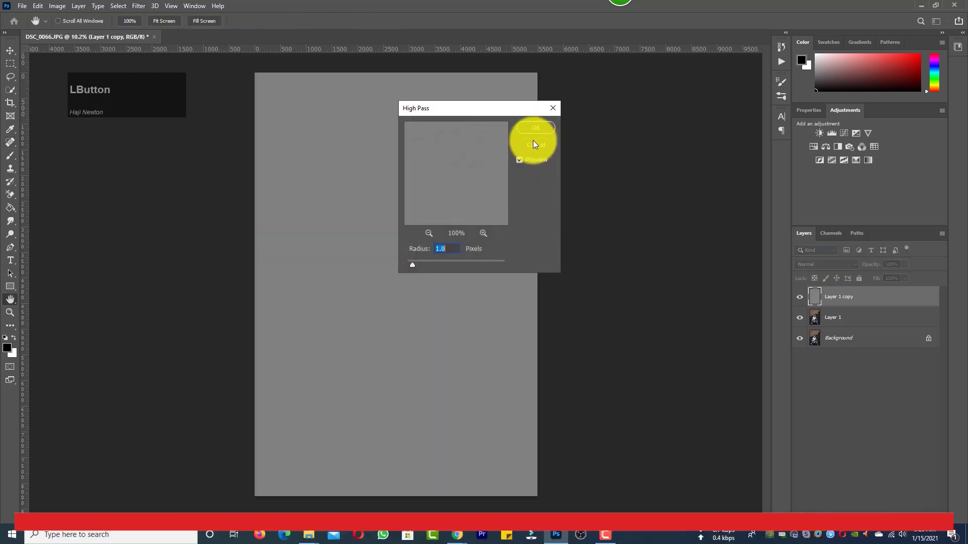
# - Apply High Pass sharpening on Layer 1 copy and blend it in Linear Light
pyautogui.click(540, 128)
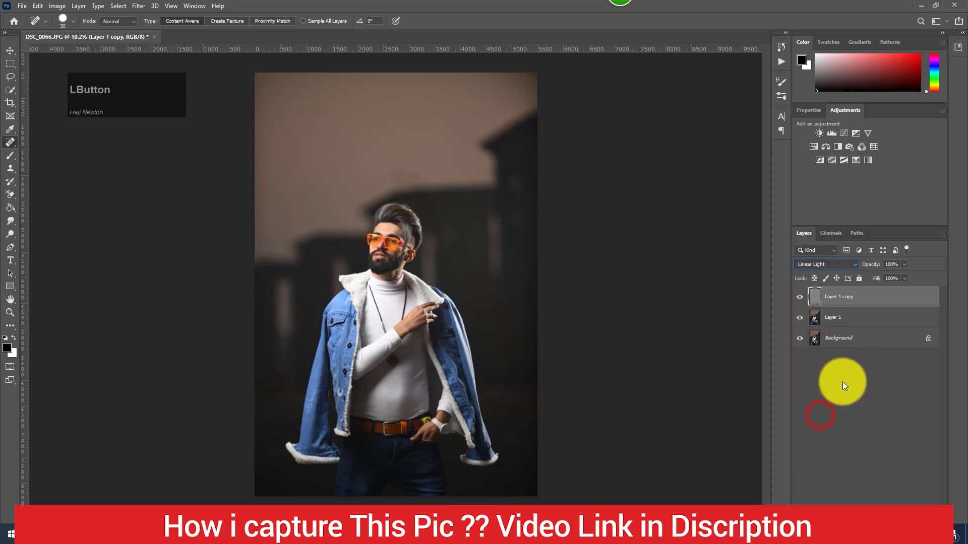
pyautogui.scroll(3)
pyautogui.scroll(3)
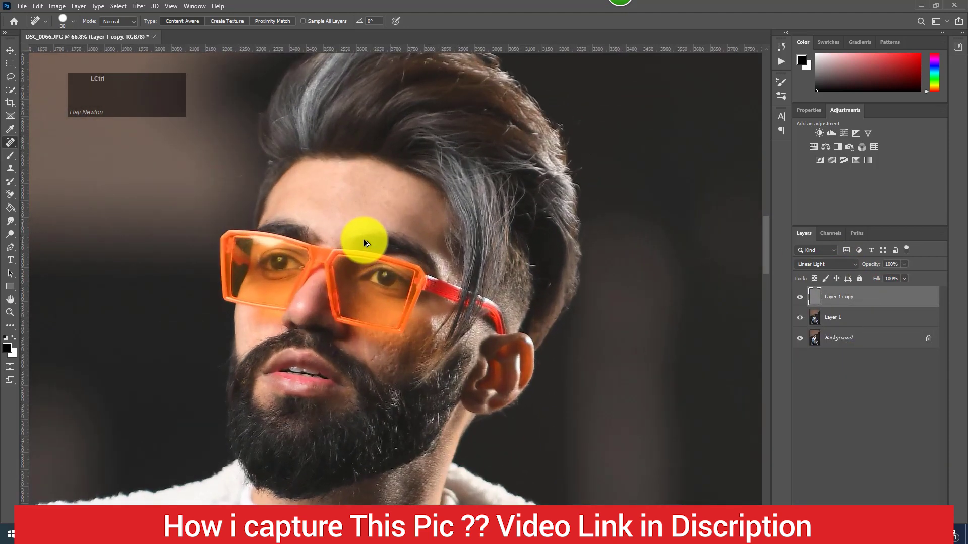
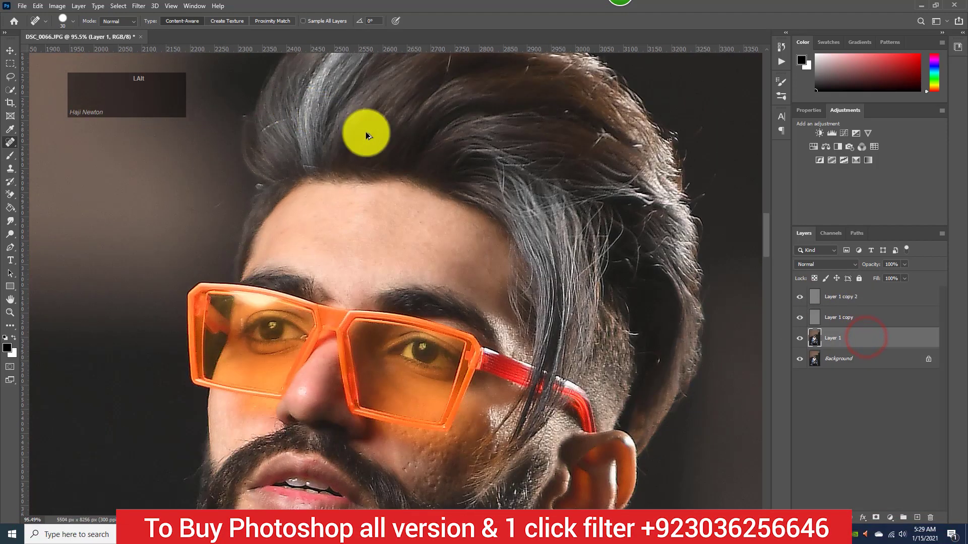
pyautogui.scroll(3)
# - Switch to the Mixer Brush on the new layer copy for skin smoothing
pyautogui.rightClick(11, 158)
pyautogui.click(32, 184)
pyautogui.scroll(-3)
pyautogui.scroll(3)
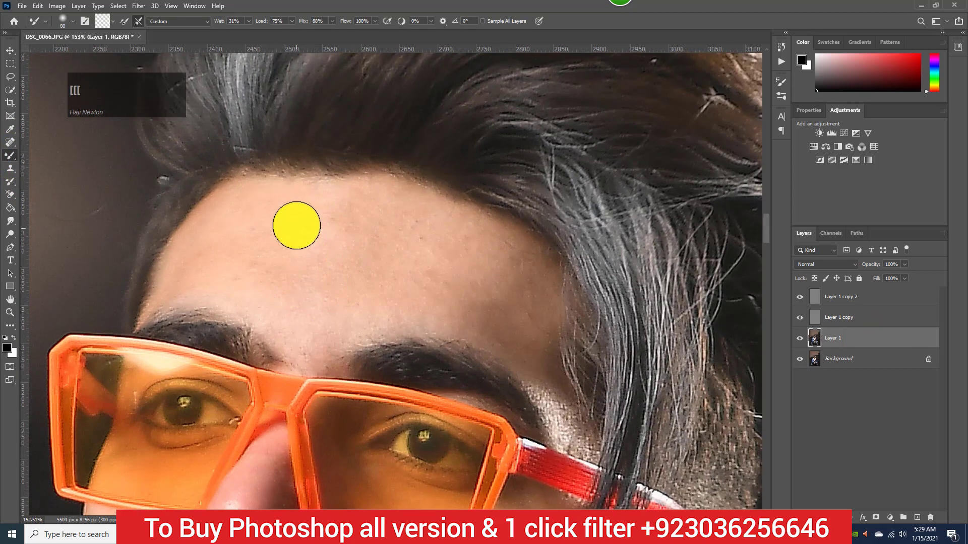
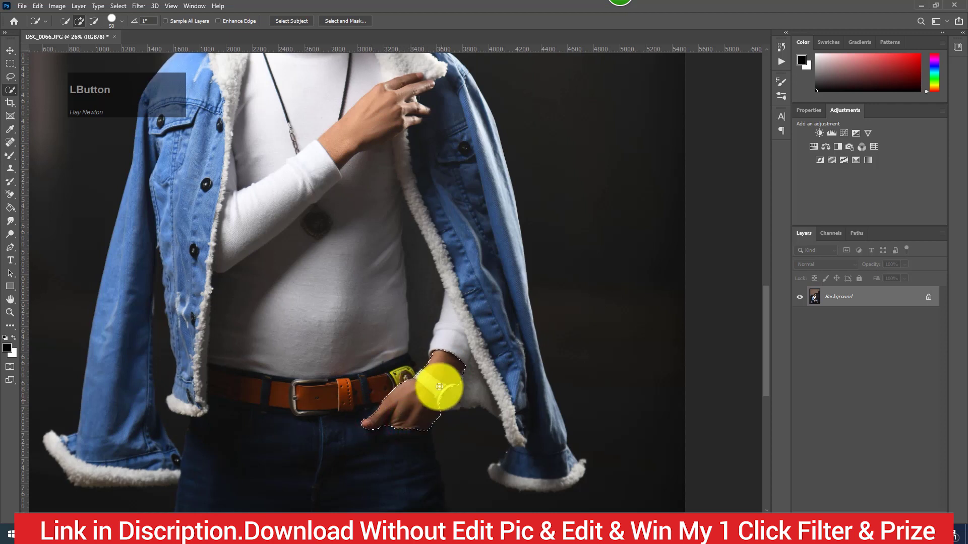
# - Brighten the selected hand by raising the Curves midtones, then deselect
pyautogui.click(484, 213)
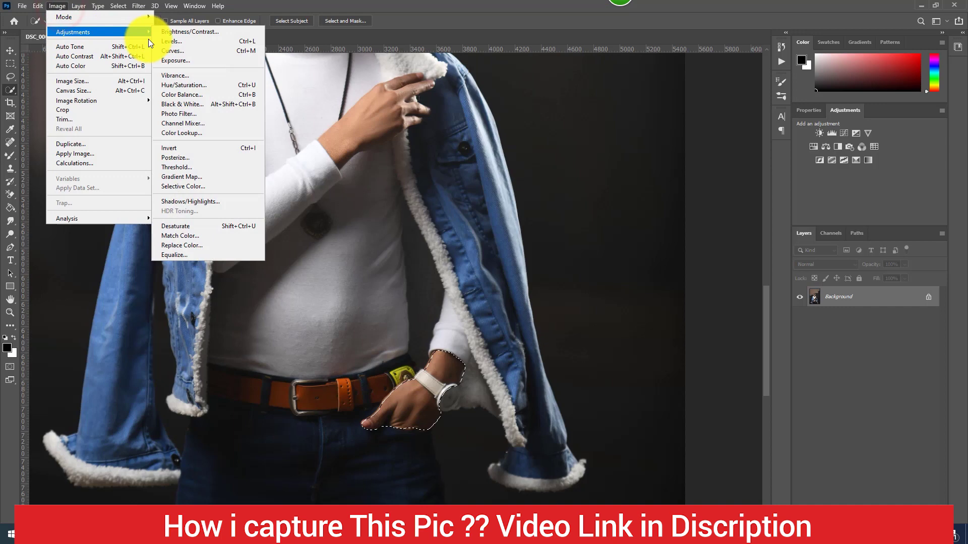
pyautogui.click(170, 52)
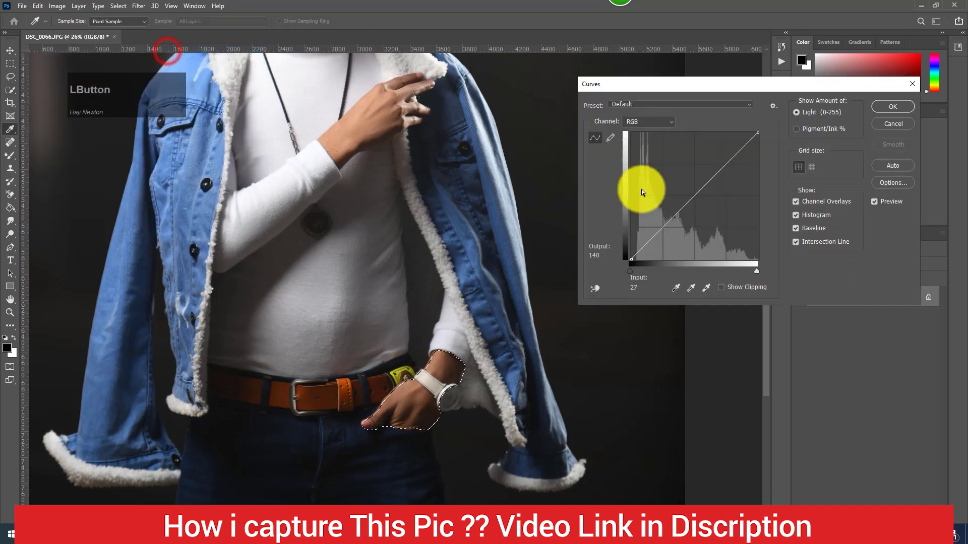
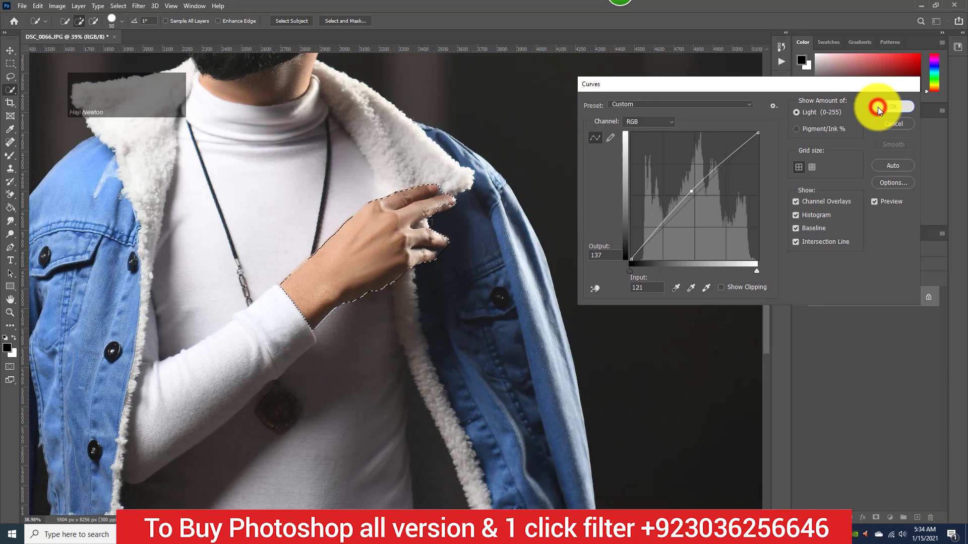
pyautogui.scroll(-3)
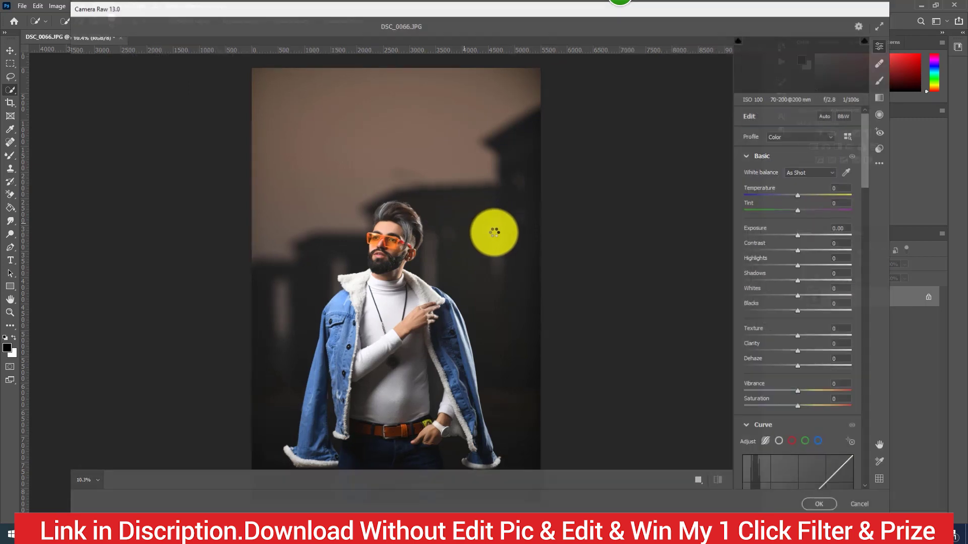
# - Pull down the Highlights value in Camera Raw's Basic panel
pyautogui.click(798, 263)
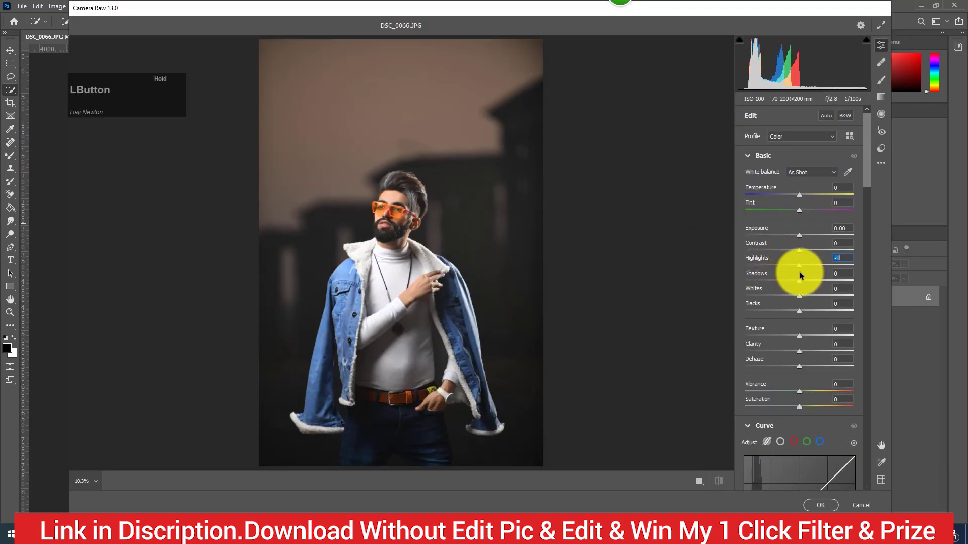
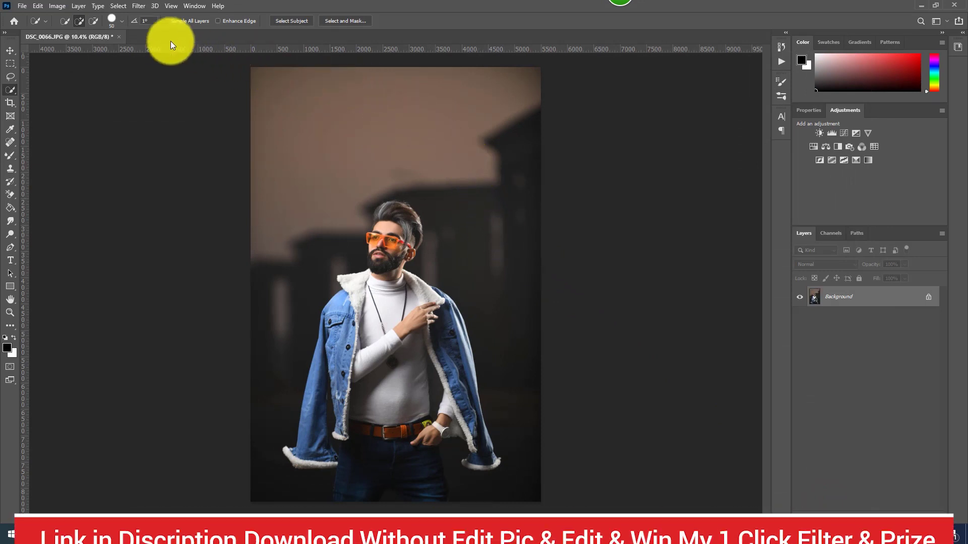
# - Send the photo to Exposure X5 and trial the vintage preset strength, restoring it to full
pyautogui.click(139, 5)
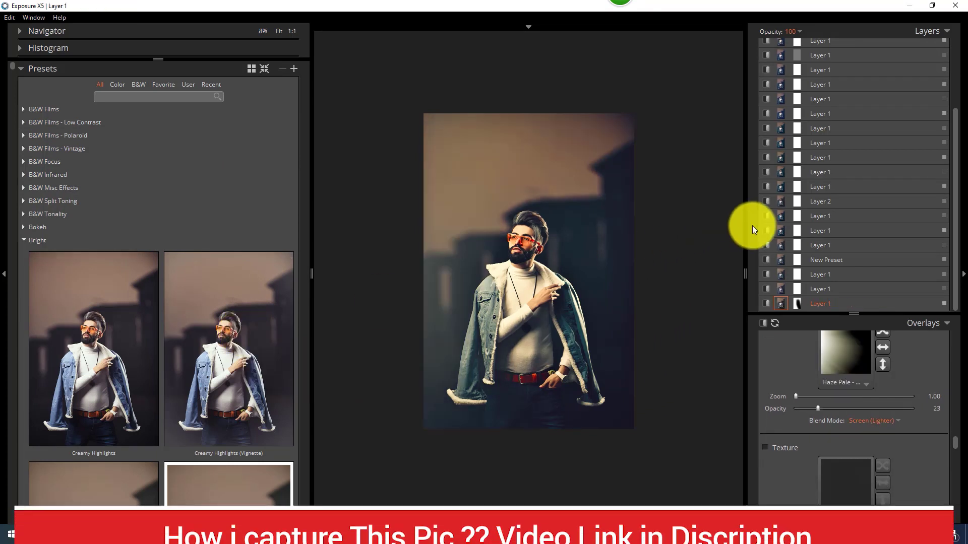
pyautogui.scroll(3)
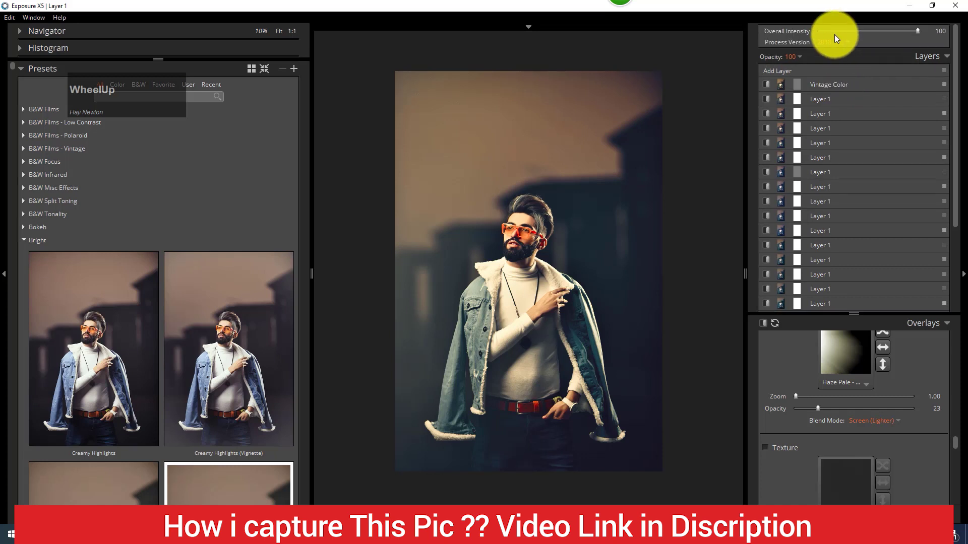
pyautogui.click(825, 30)
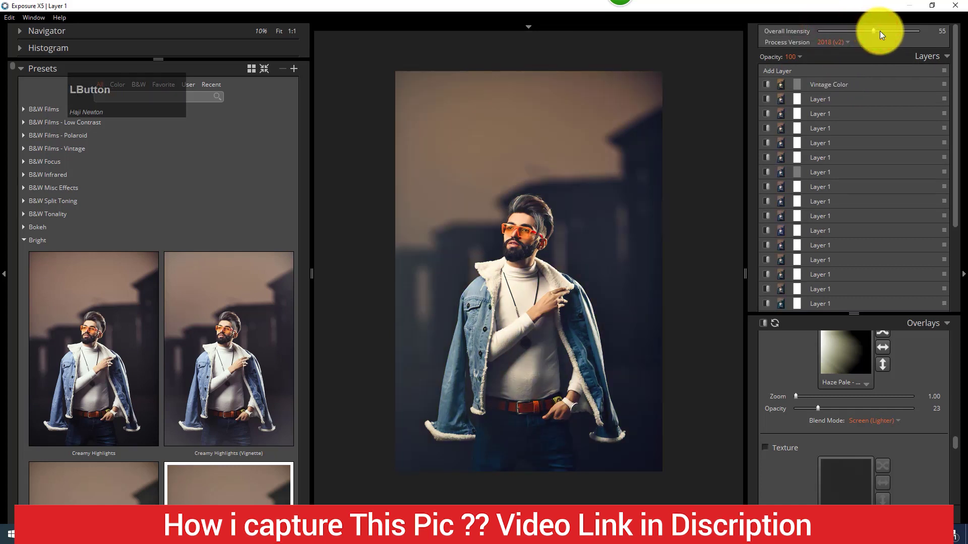
pyautogui.scroll(-3)
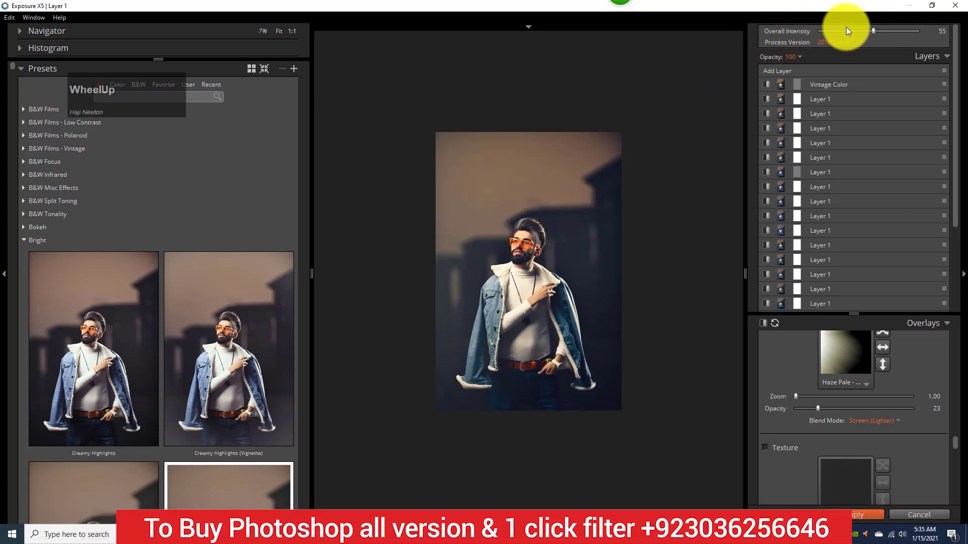
pyautogui.click(887, 31)
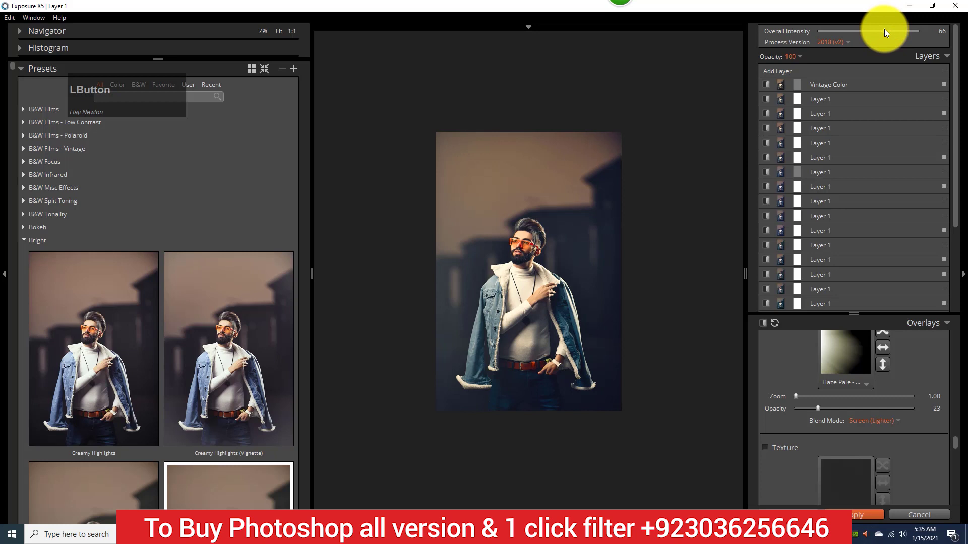
pyautogui.click(878, 32)
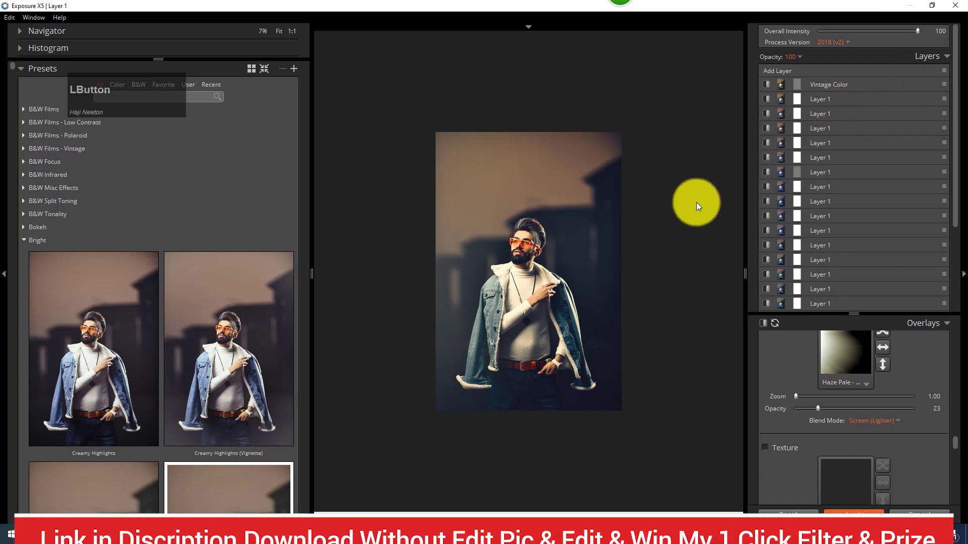
# - Settle the grade's Overall Intensity at 48 and start inserting a fresh layer
pyautogui.scroll(3)
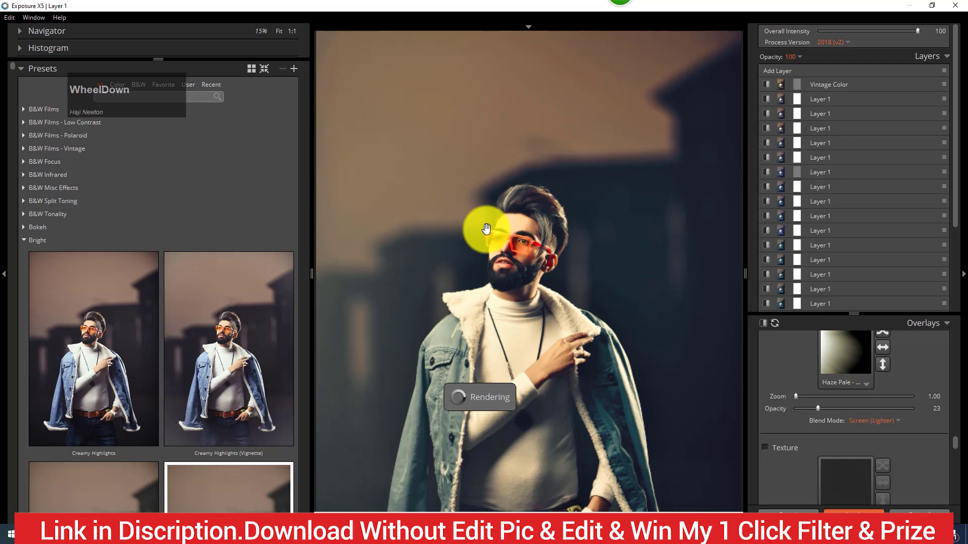
pyautogui.scroll(-3)
pyautogui.click(860, 31)
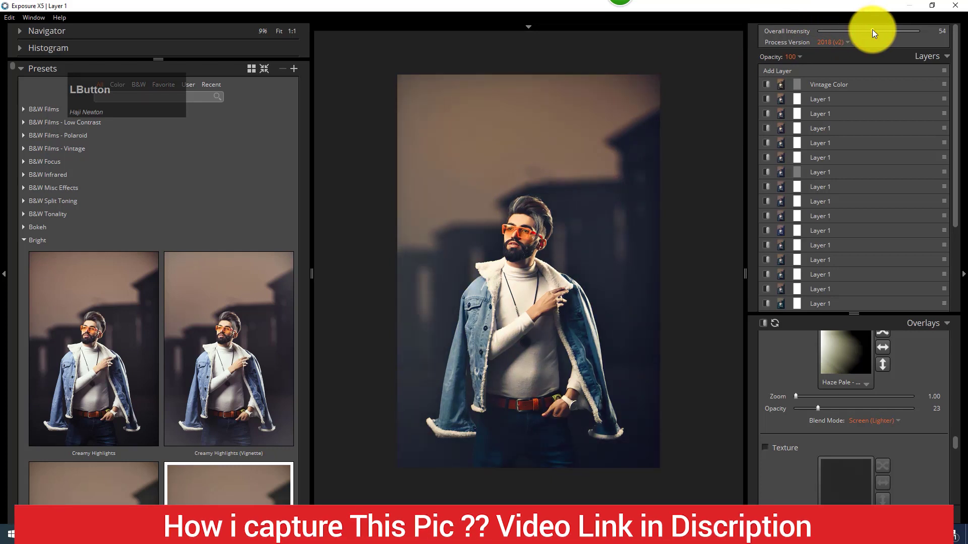
pyautogui.scroll(3)
pyautogui.click(765, 376)
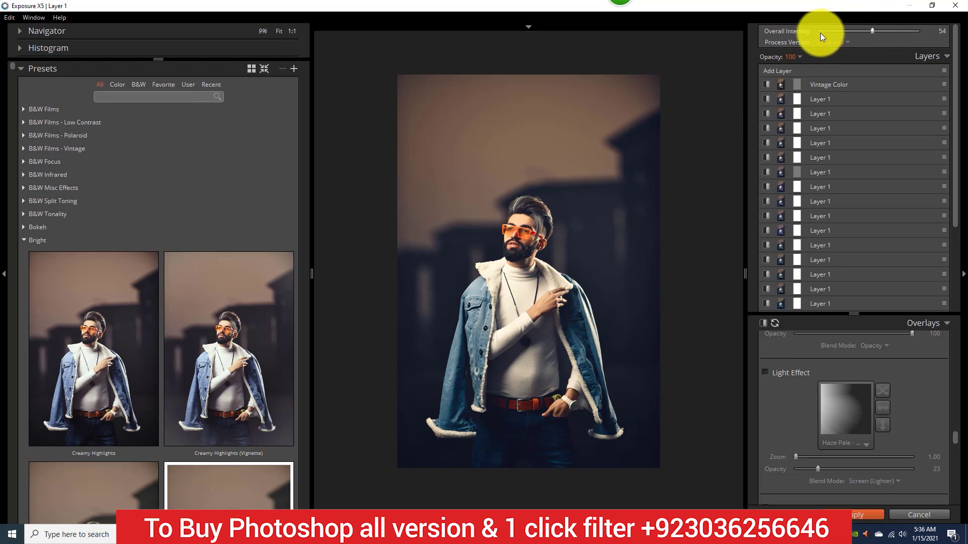
pyautogui.click(821, 35)
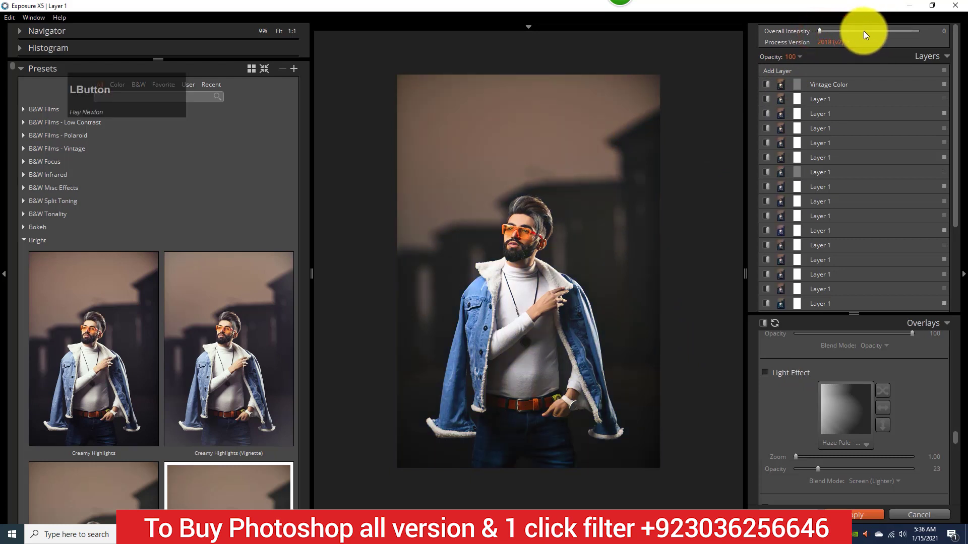
pyautogui.click(865, 32)
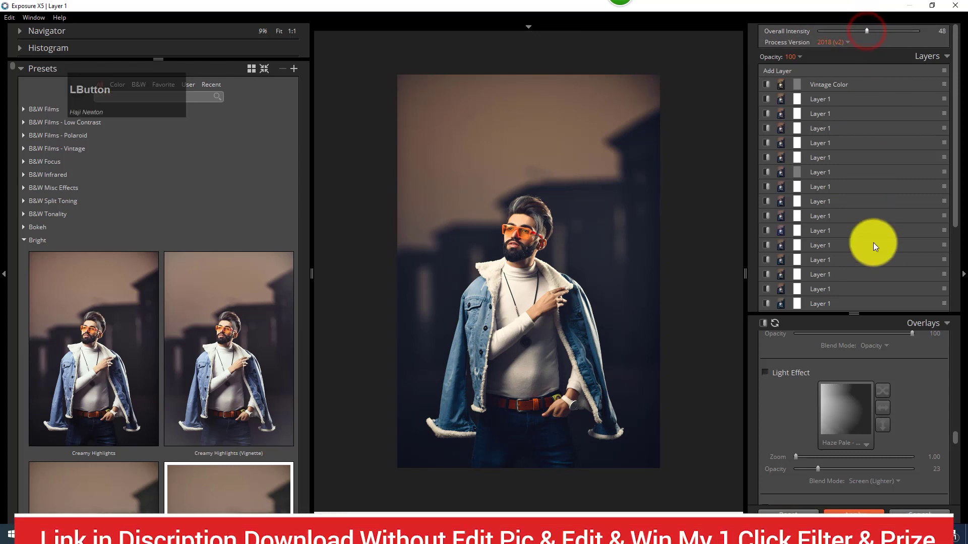
pyautogui.scroll(-3)
pyautogui.rightClick(896, 301)
# - Add a new layer and shift the Blues hue toward teal, settling it at -38
pyautogui.click(910, 331)
pyautogui.scroll(3)
pyautogui.click(810, 406)
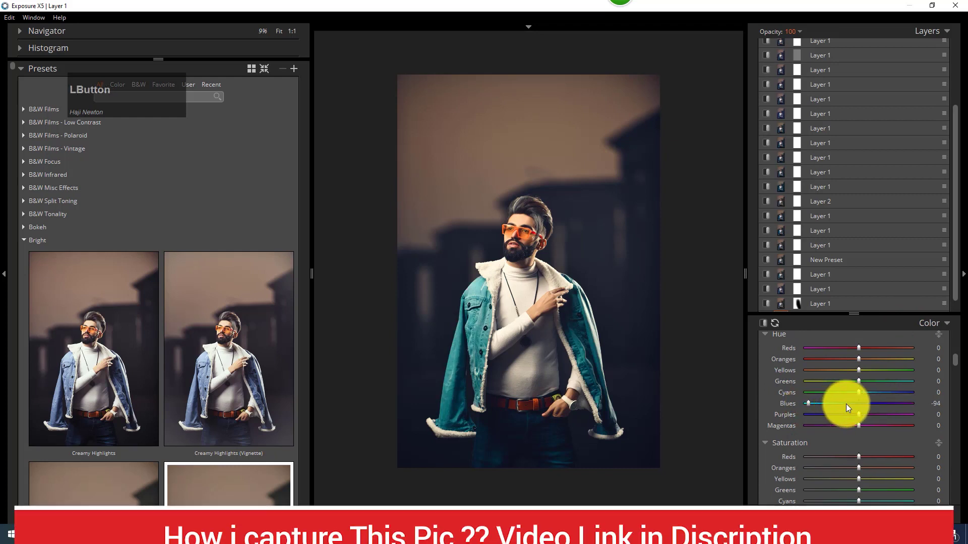
pyautogui.click(846, 405)
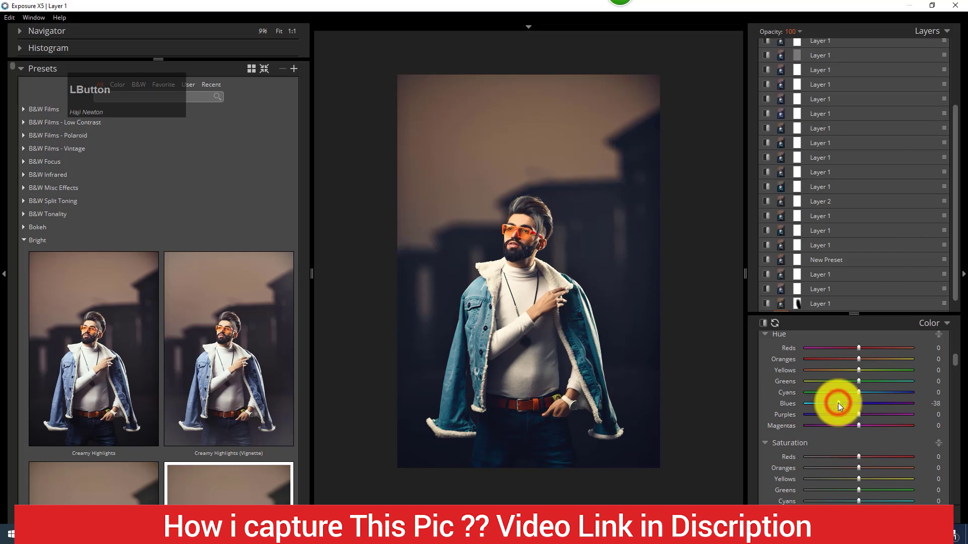
pyautogui.scroll(-3)
pyautogui.rightClick(913, 300)
# - Insert another layer, try the Midtones slider brighter and darker, and leave it at 0
pyautogui.click(917, 329)
pyautogui.scroll(-3)
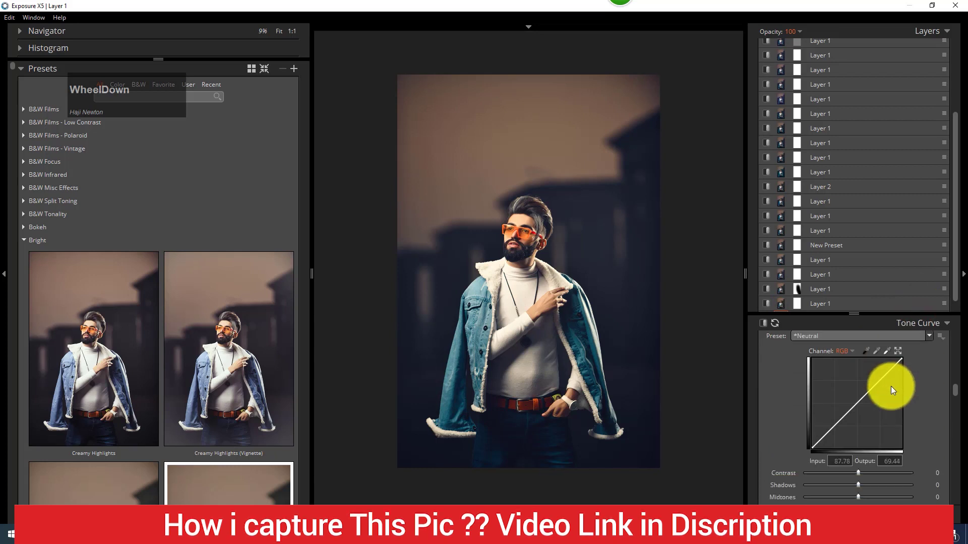
pyautogui.click(856, 439)
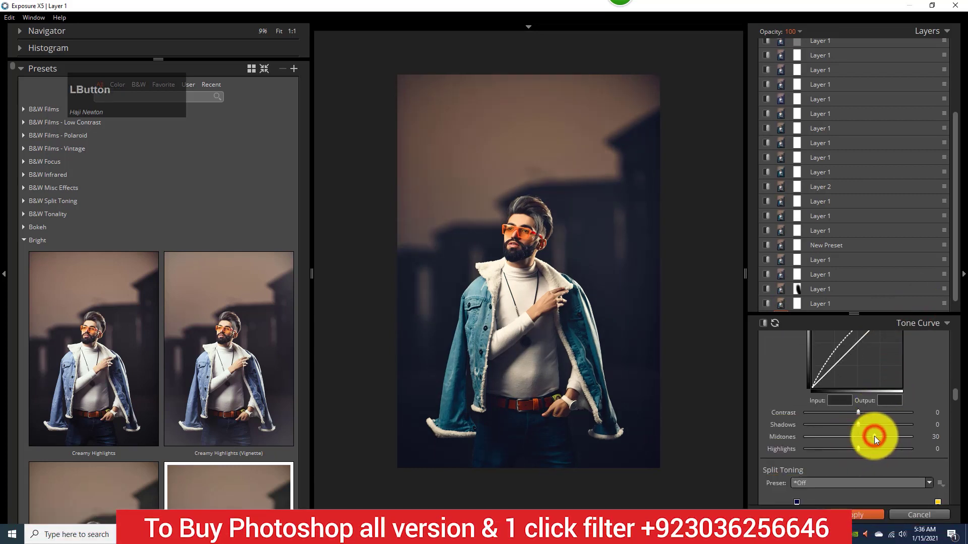
pyautogui.click(856, 439)
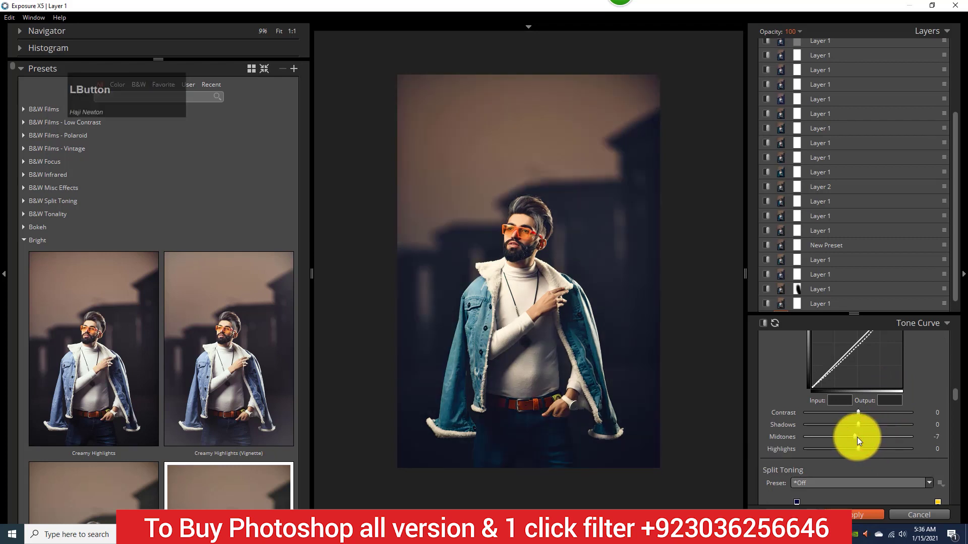
pyautogui.scroll(3)
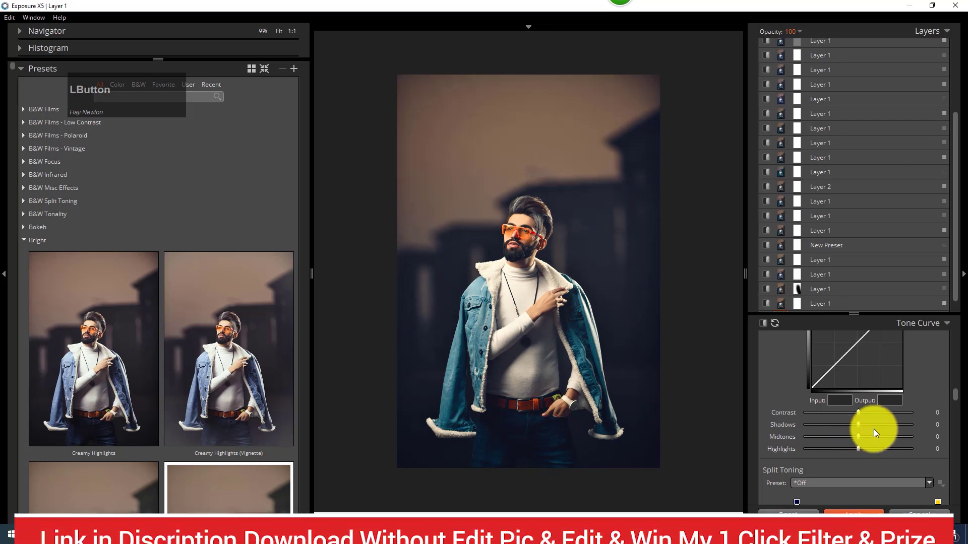
pyautogui.scroll(3)
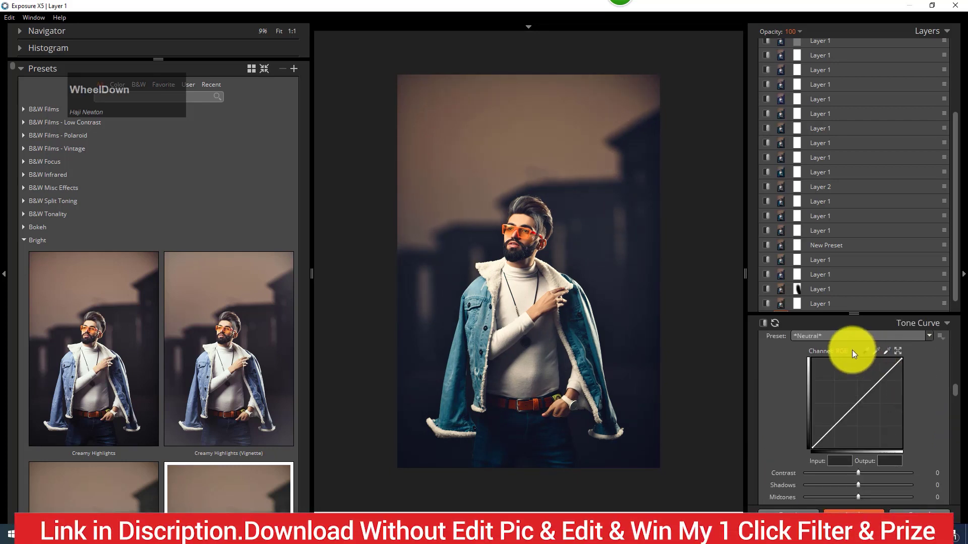
# - Give the Red channel curve Contrast 6, Shadows -1 and Midtones -1
pyautogui.click(854, 352)
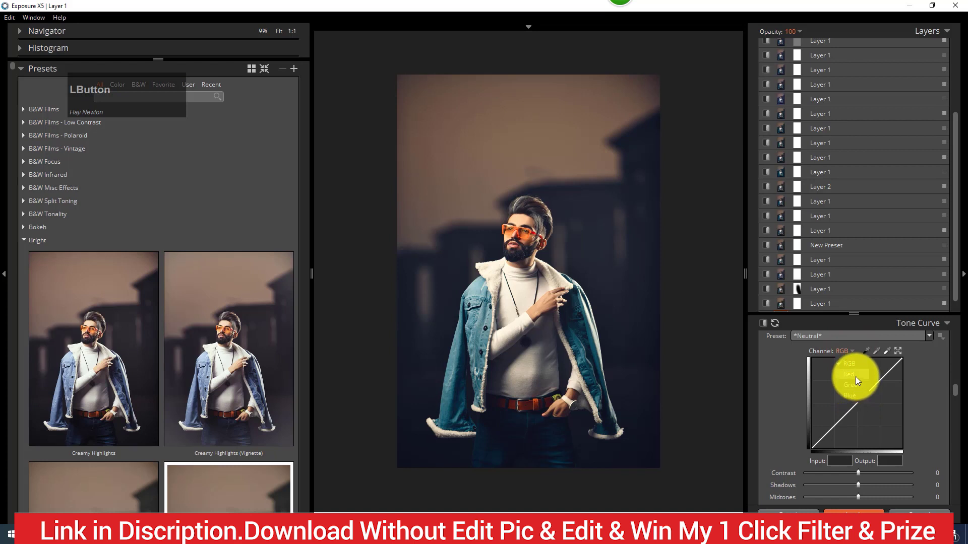
pyautogui.scroll(-3)
pyautogui.click(853, 443)
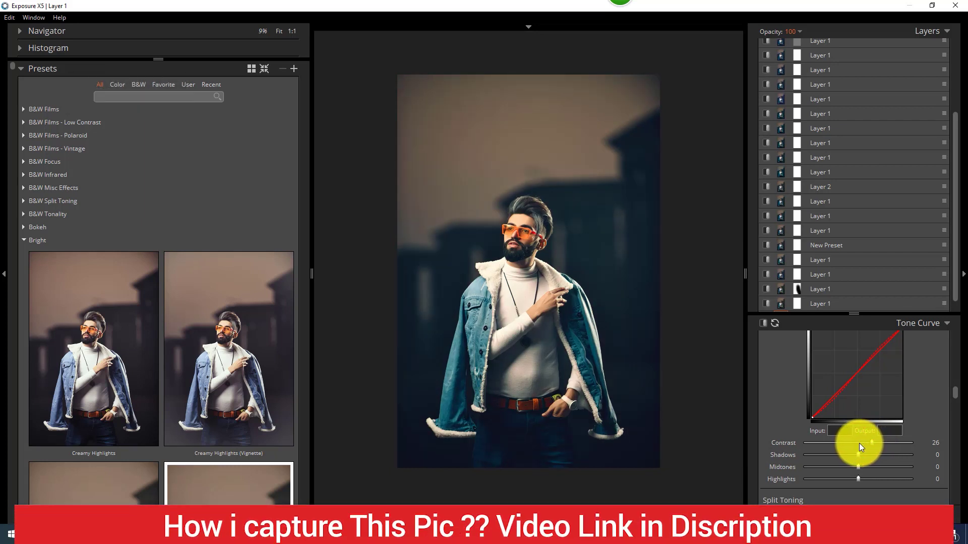
pyautogui.click(863, 445)
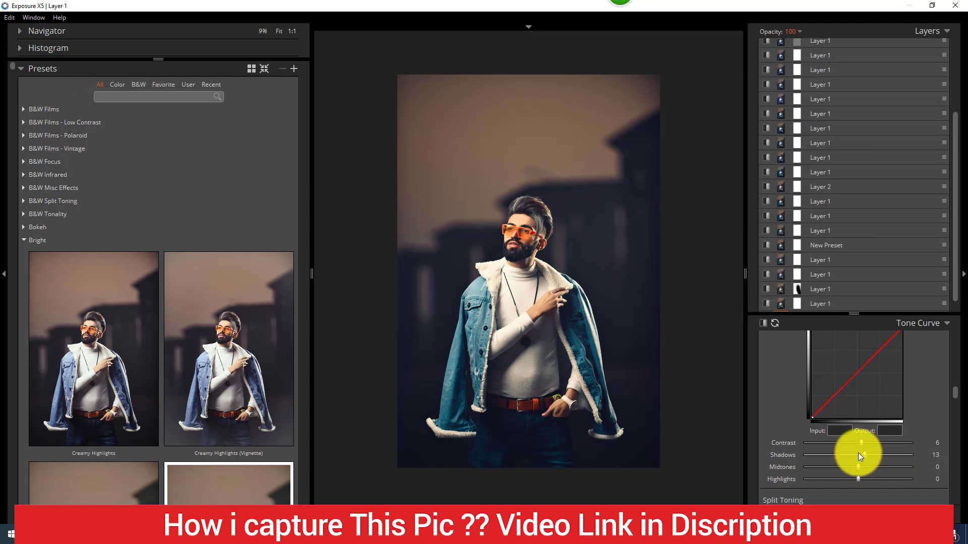
pyautogui.click(860, 454)
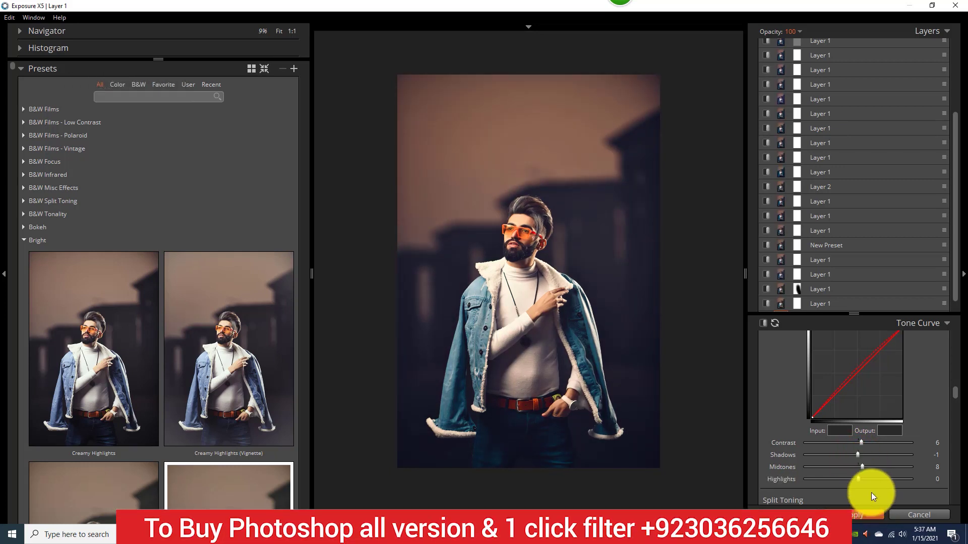
pyautogui.click(860, 469)
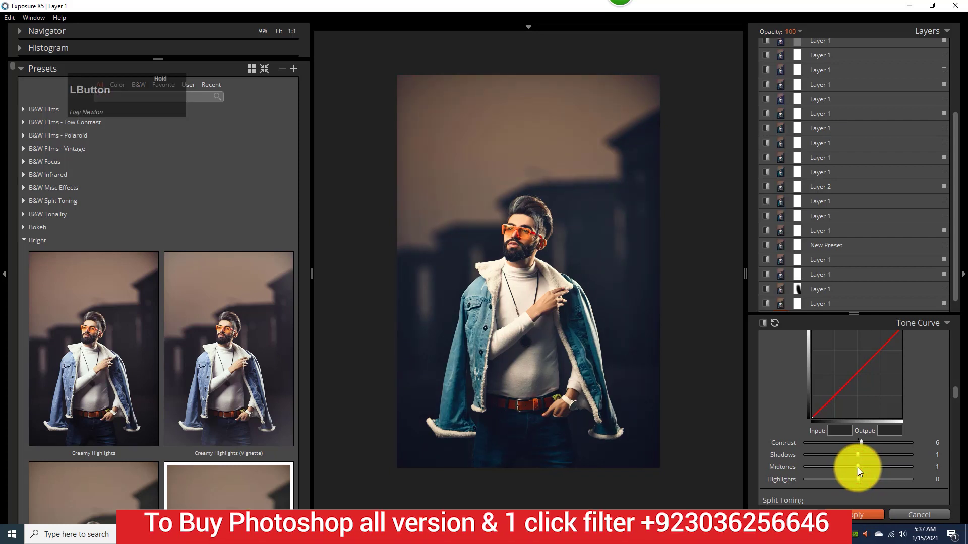
pyautogui.scroll(3)
# - Set the Blue channel curve to Shadows 13 and Midtones -15
pyautogui.click(852, 380)
pyautogui.scroll(-3)
pyautogui.click(857, 468)
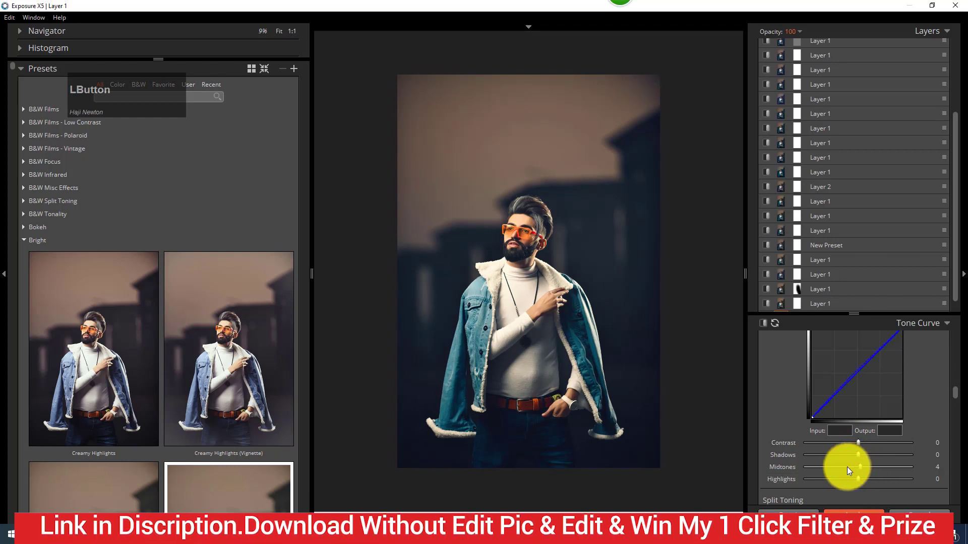
pyautogui.click(876, 467)
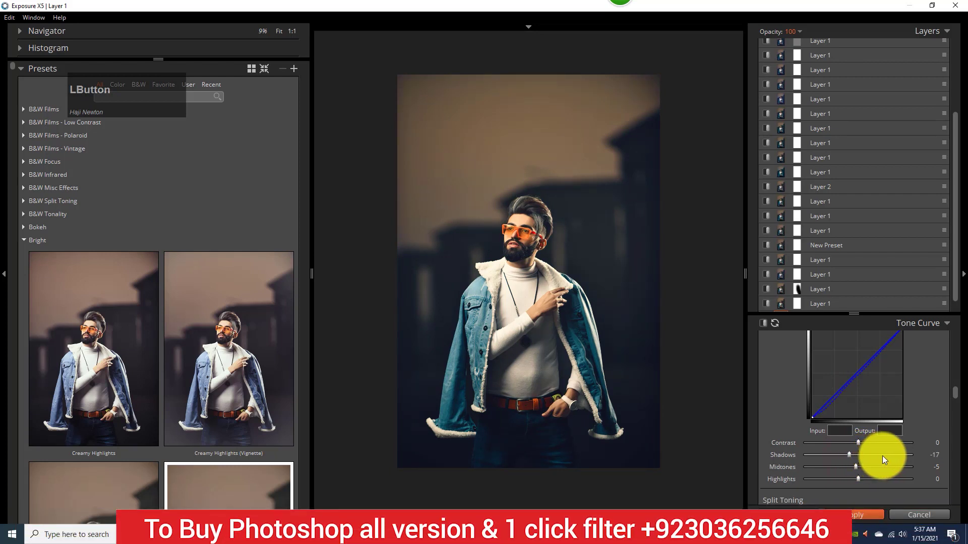
pyautogui.click(884, 457)
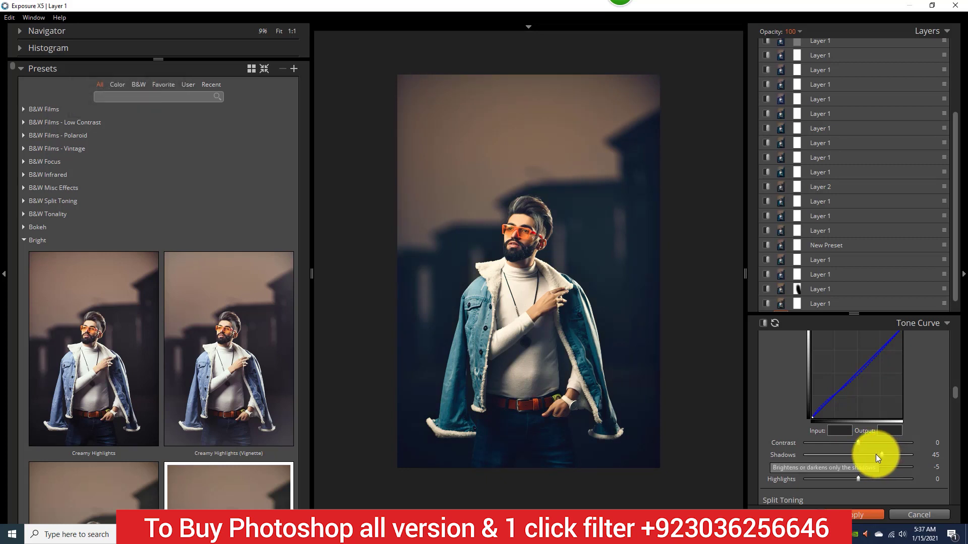
pyautogui.click(849, 471)
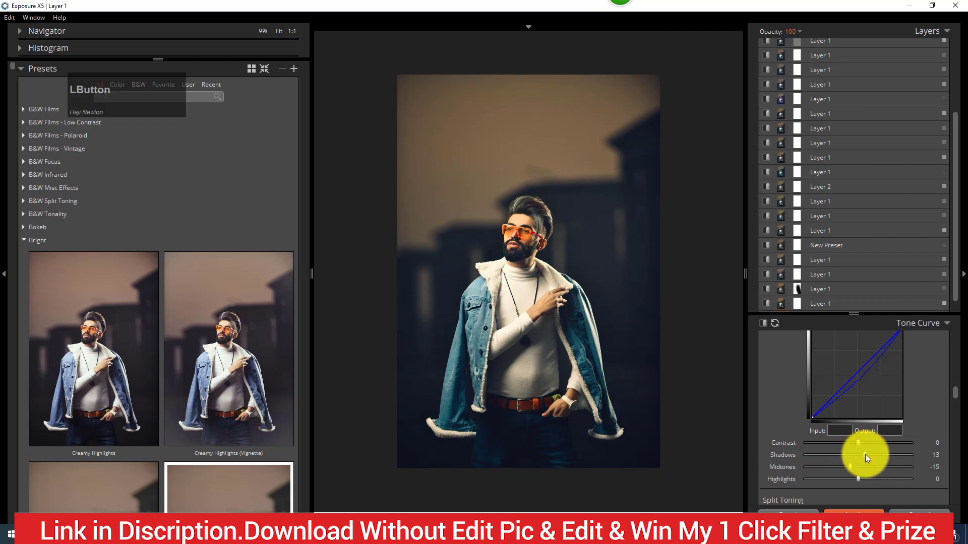
# - Drop the Blue channel Contrast to -66 for a cooler shadow cast
pyautogui.scroll(-3)
pyautogui.click(856, 444)
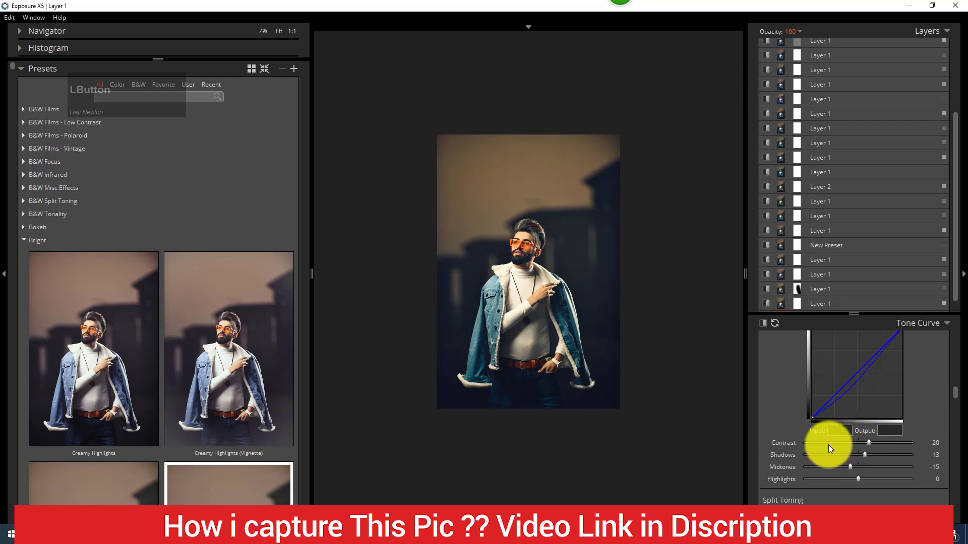
pyautogui.click(825, 445)
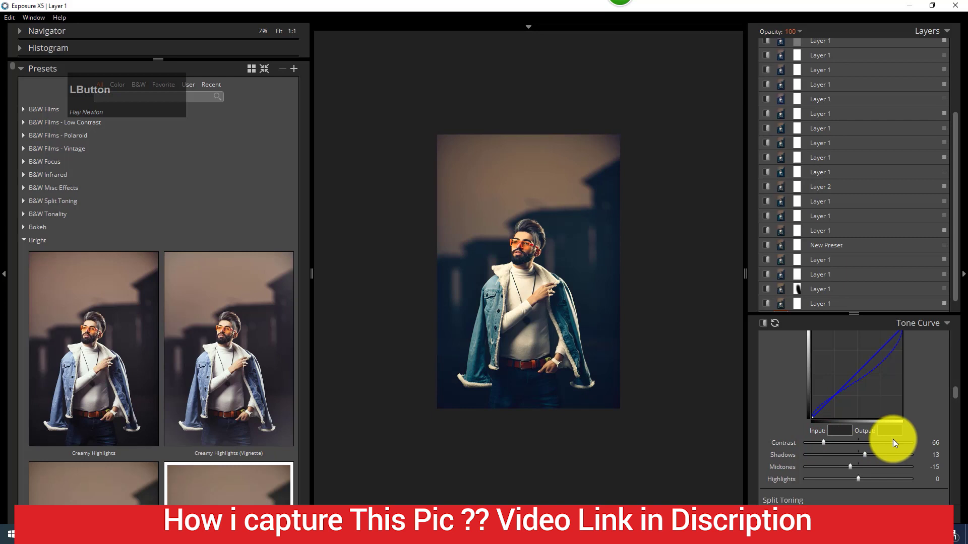
pyautogui.scroll(-3)
# - Add a layer with a green-channel curve: shadows +5, midtones -1, contrast +1
pyautogui.rightClick(880, 301)
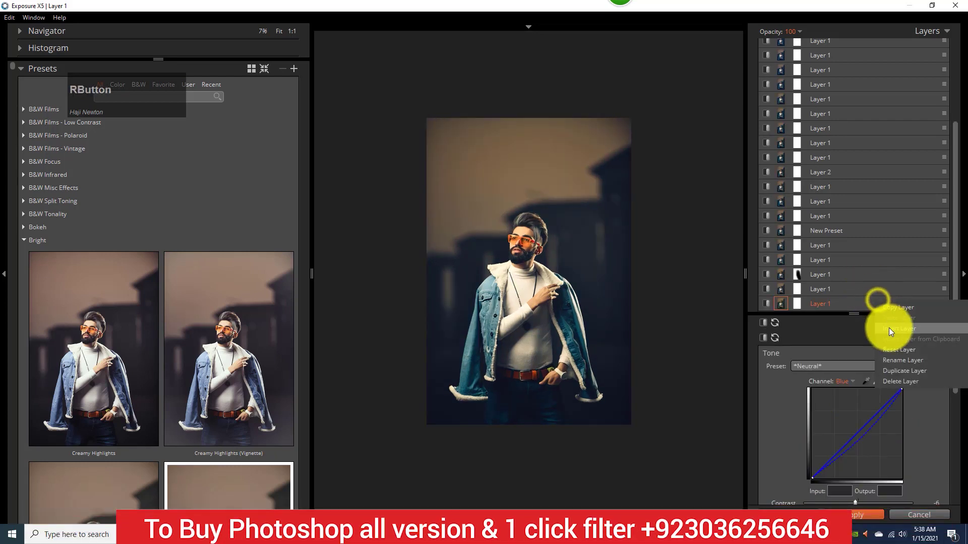
pyautogui.click(891, 330)
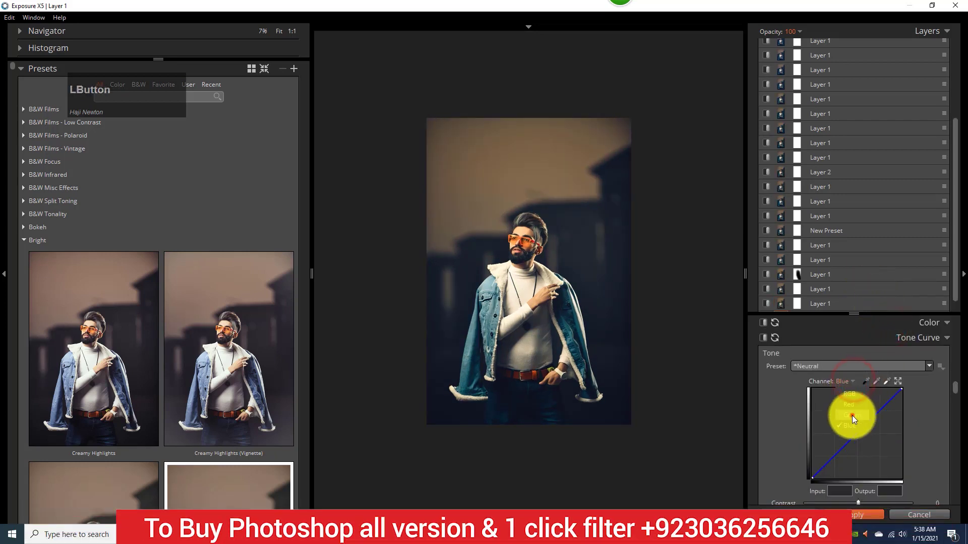
pyautogui.scroll(-3)
pyautogui.click(855, 407)
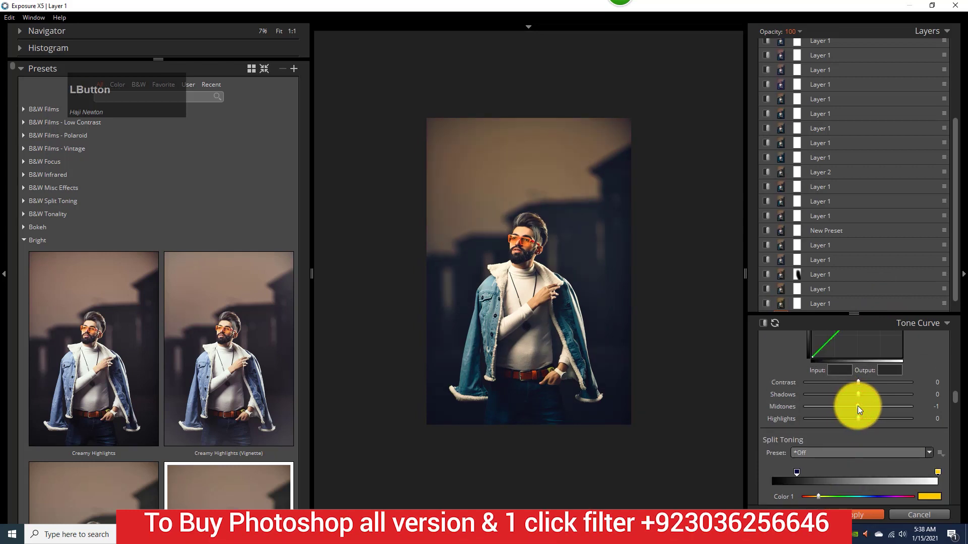
pyautogui.click(855, 396)
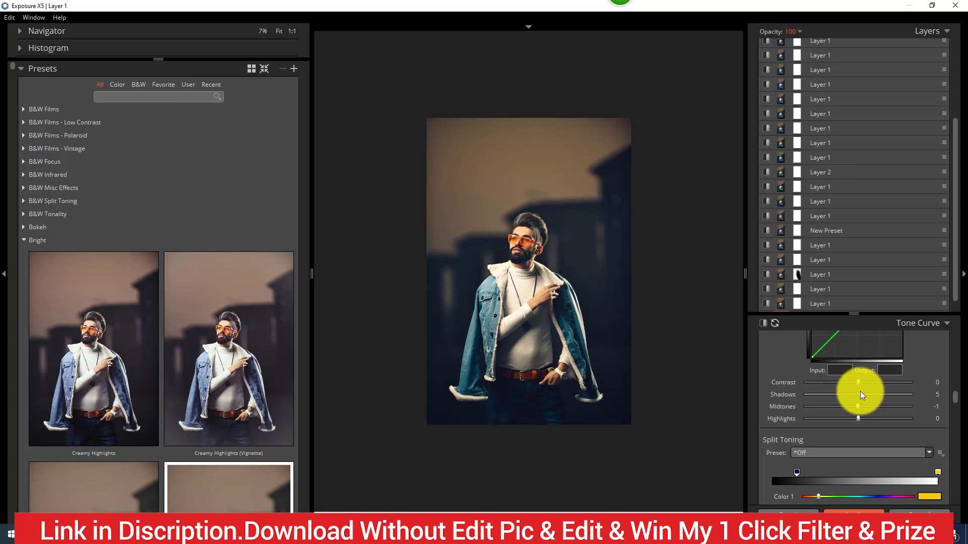
pyautogui.click(857, 386)
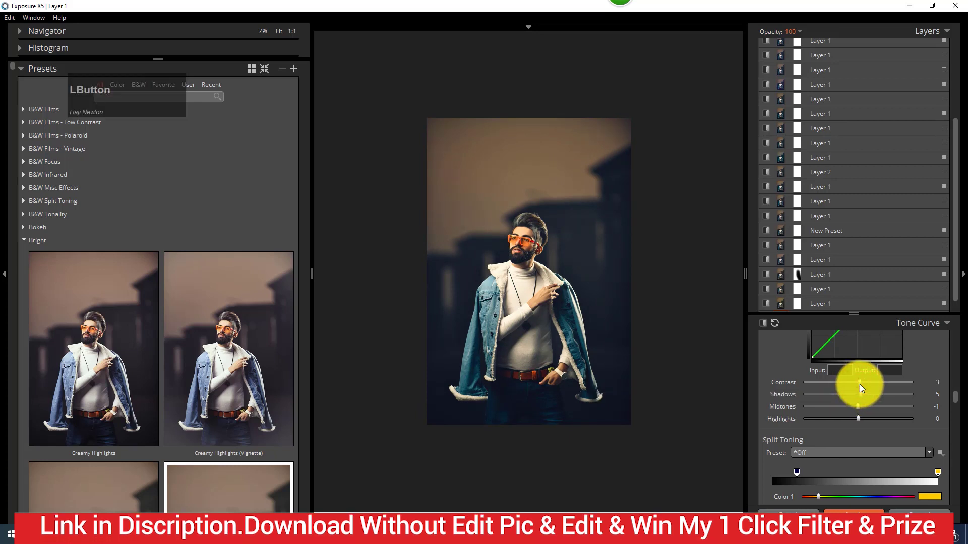
pyautogui.click(857, 384)
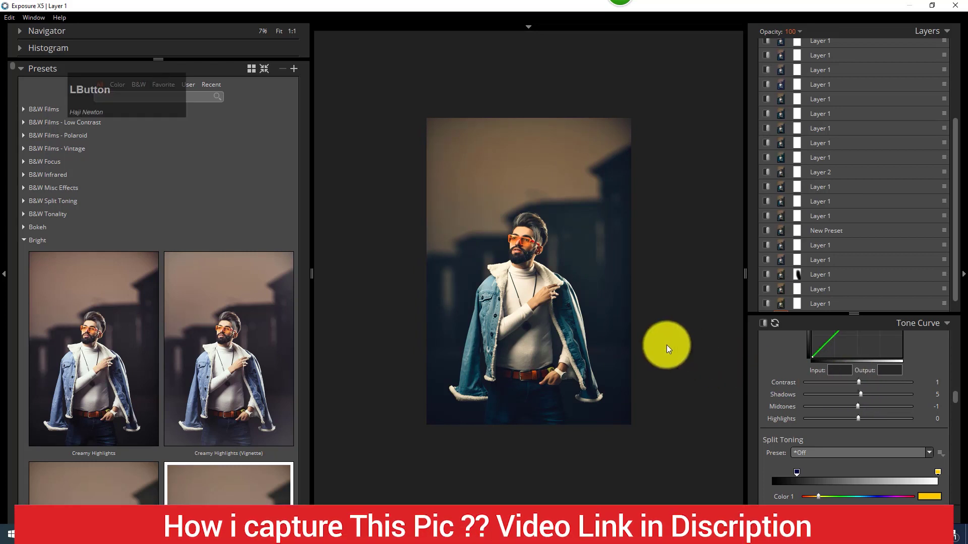
pyautogui.scroll(3)
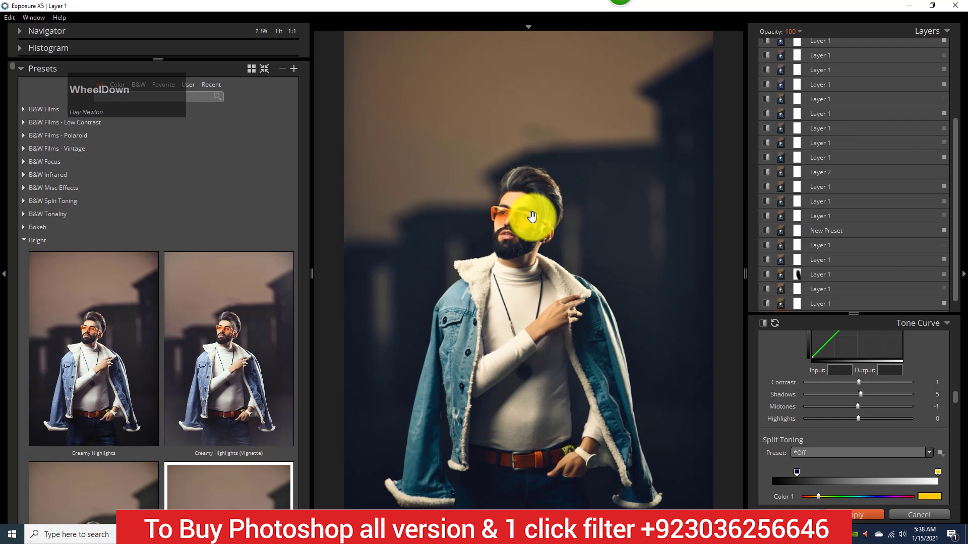
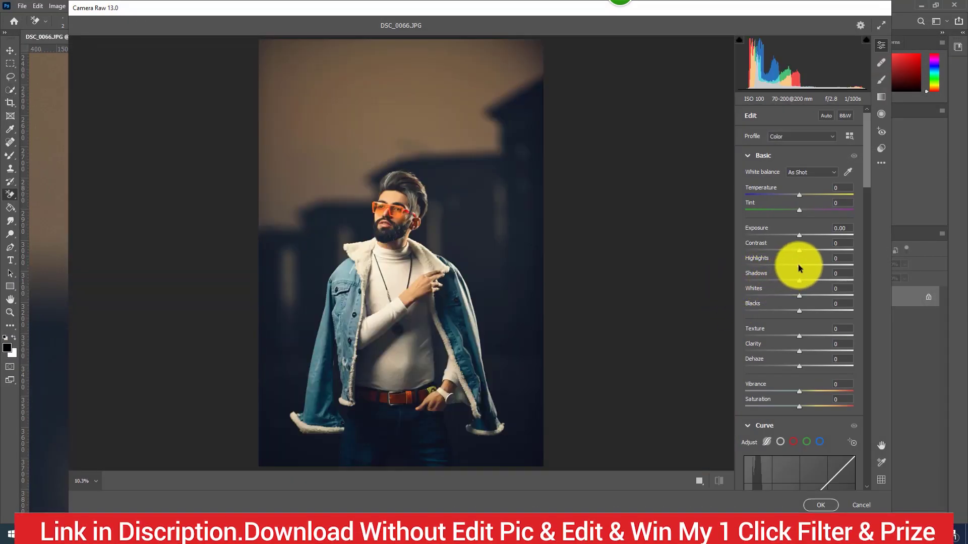
# - Raise Camera Raw contrast to +5 and add a slight dehaze boost
pyautogui.click(799, 265)
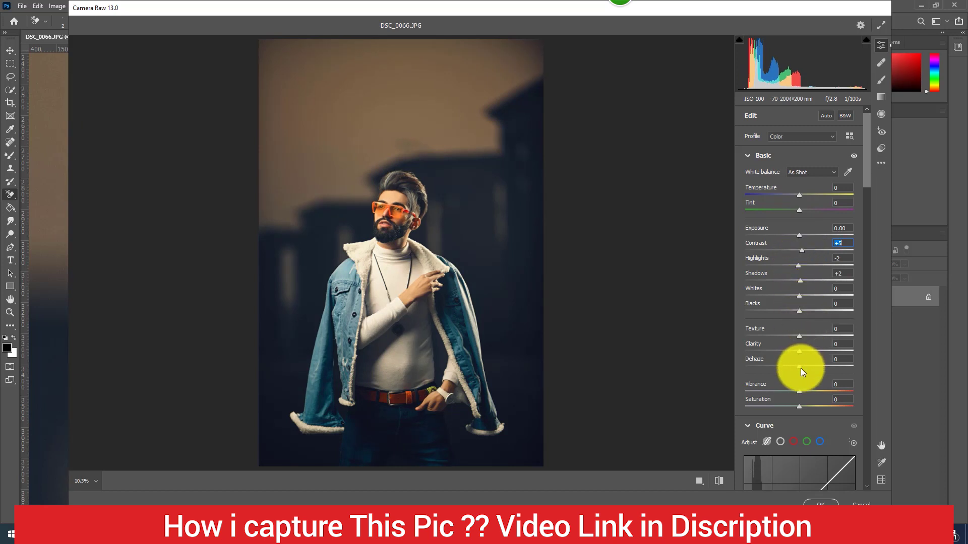
pyautogui.click(803, 370)
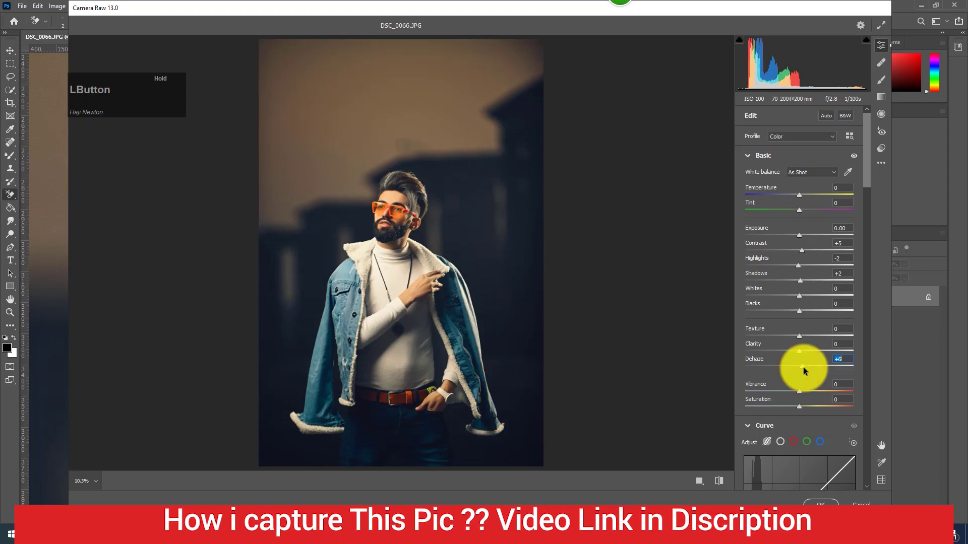